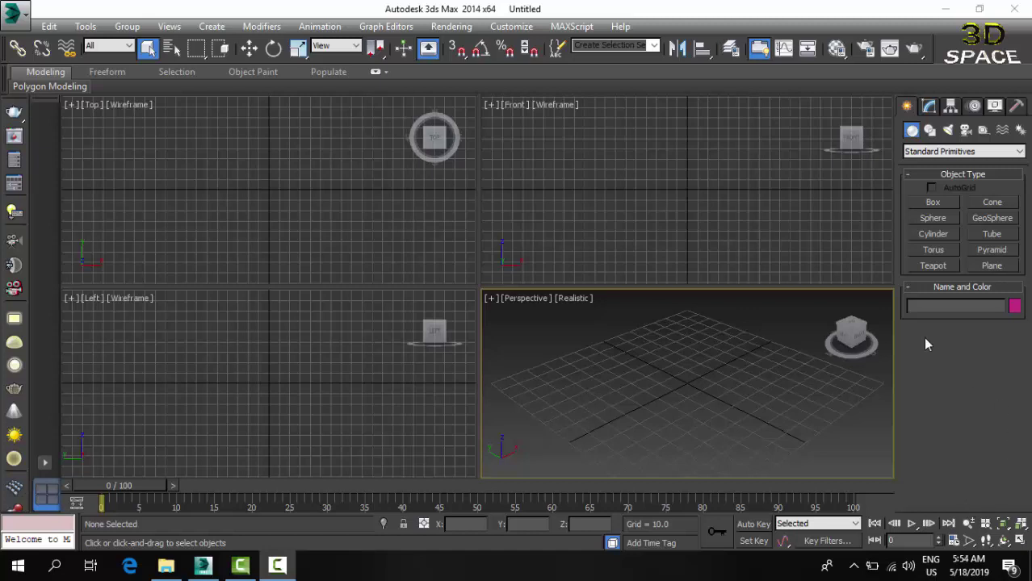
Maximize the Perspective viewport to fill the whole workspace.
click(743, 267)
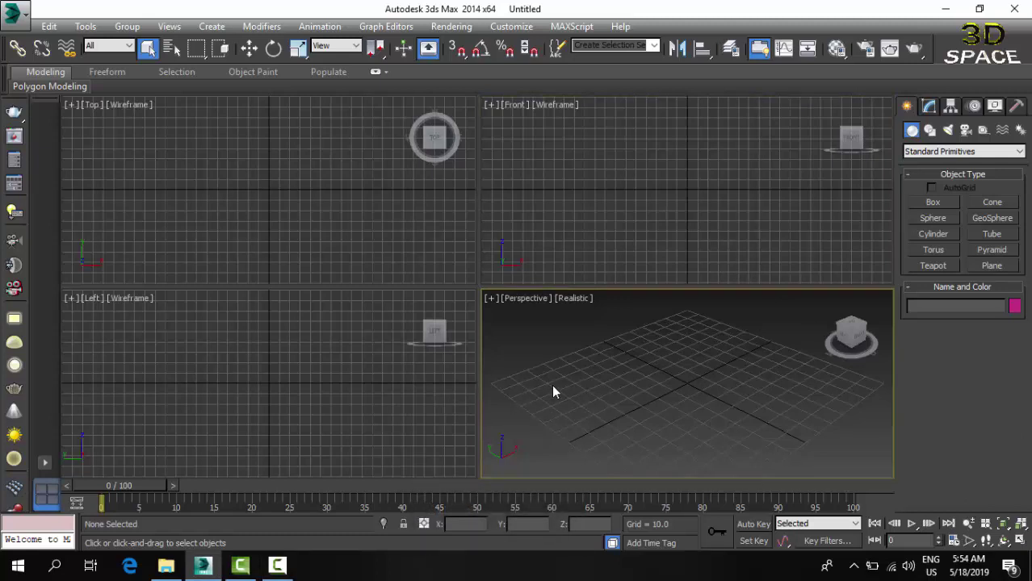
key(alt+w)
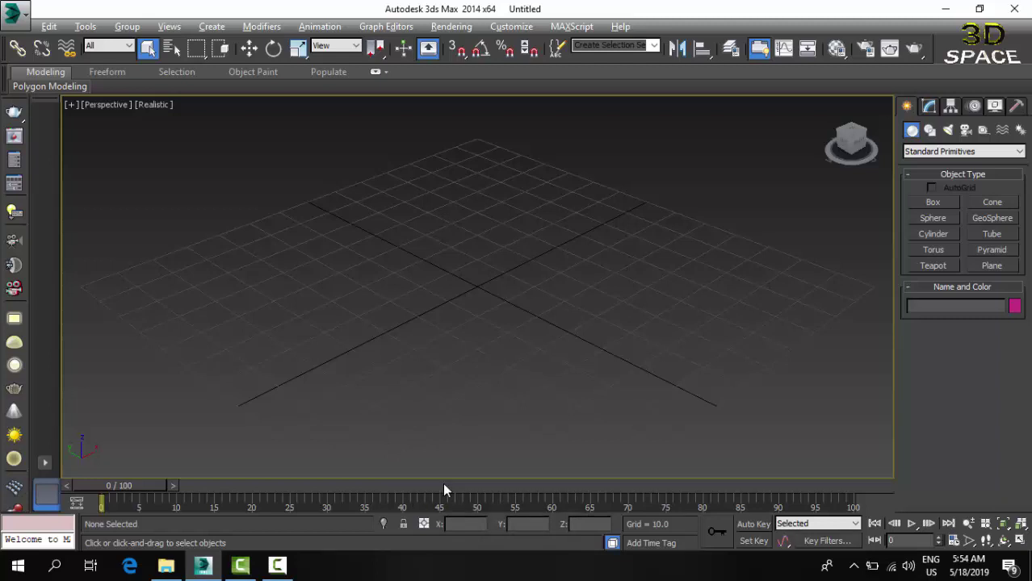
Create a magenta box (Box001) standing at the centre of the ground grid.
click(939, 210)
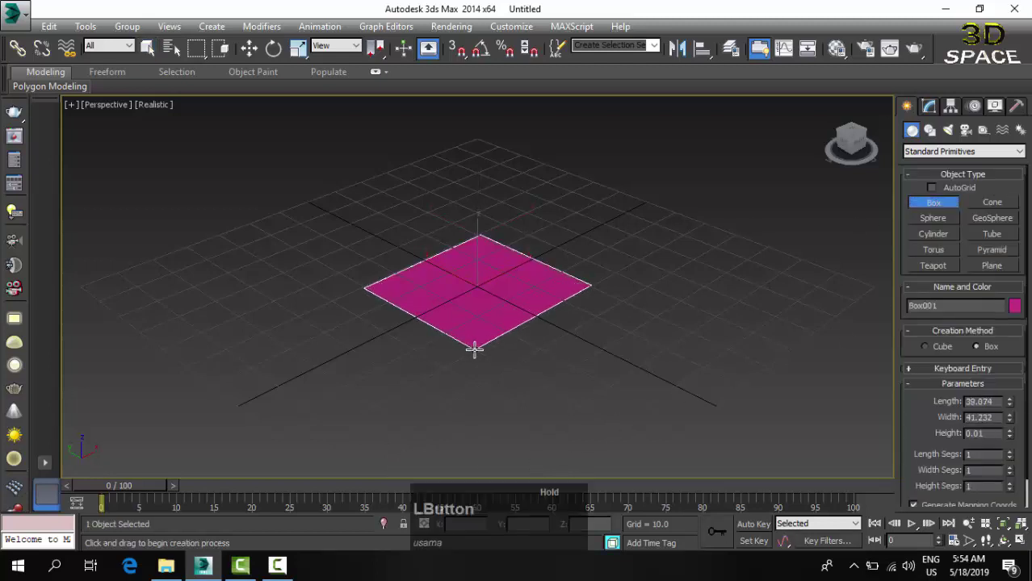
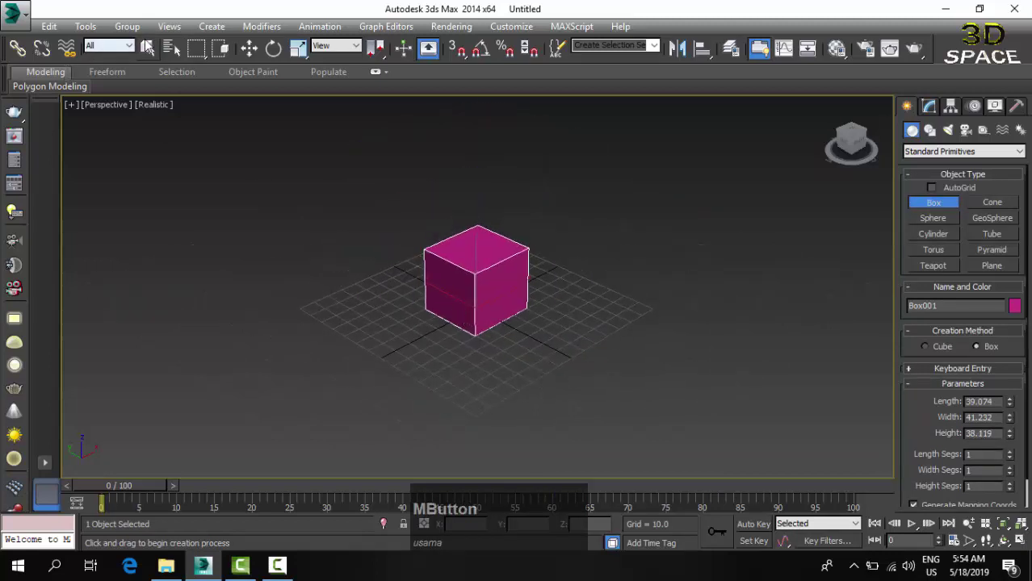
click(149, 47)
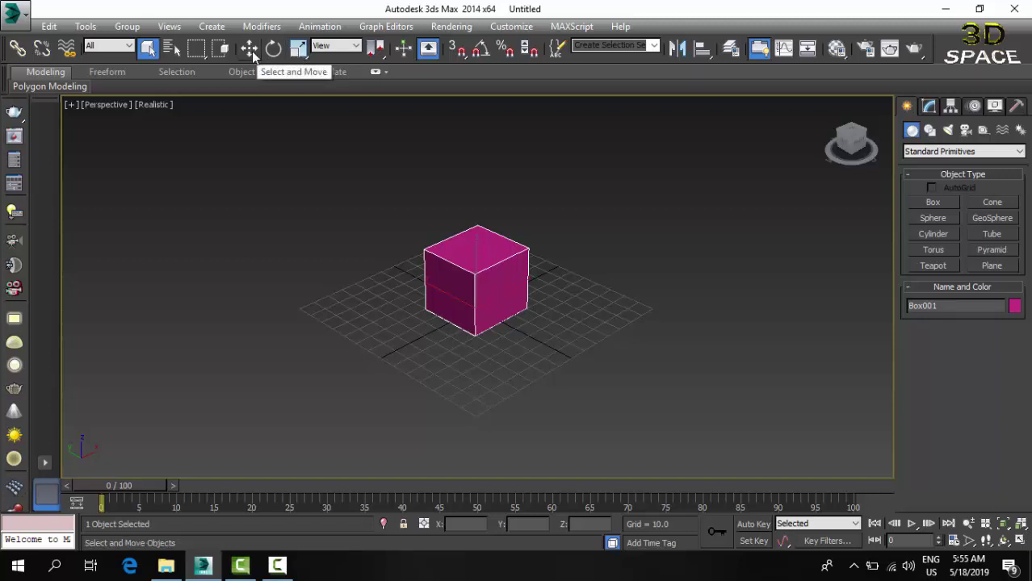
Deselect Box001 and switch to Select and Move to reposition it.
click(419, 276)
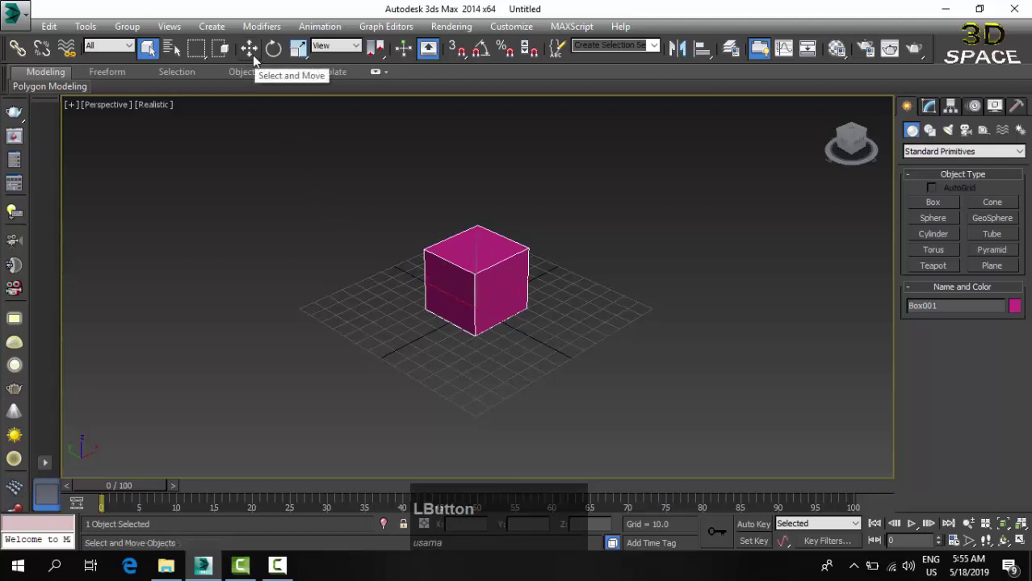
click(257, 62)
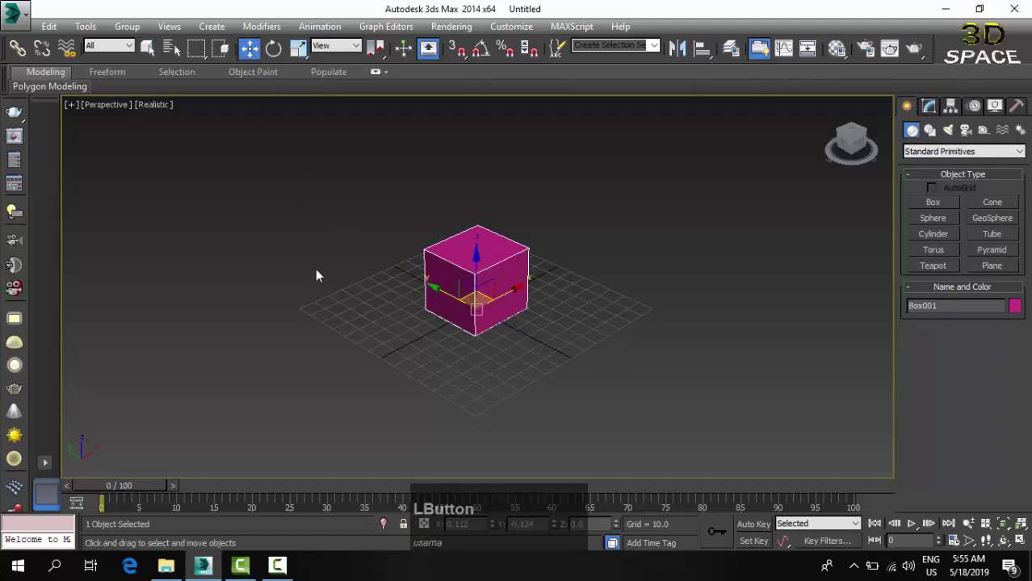
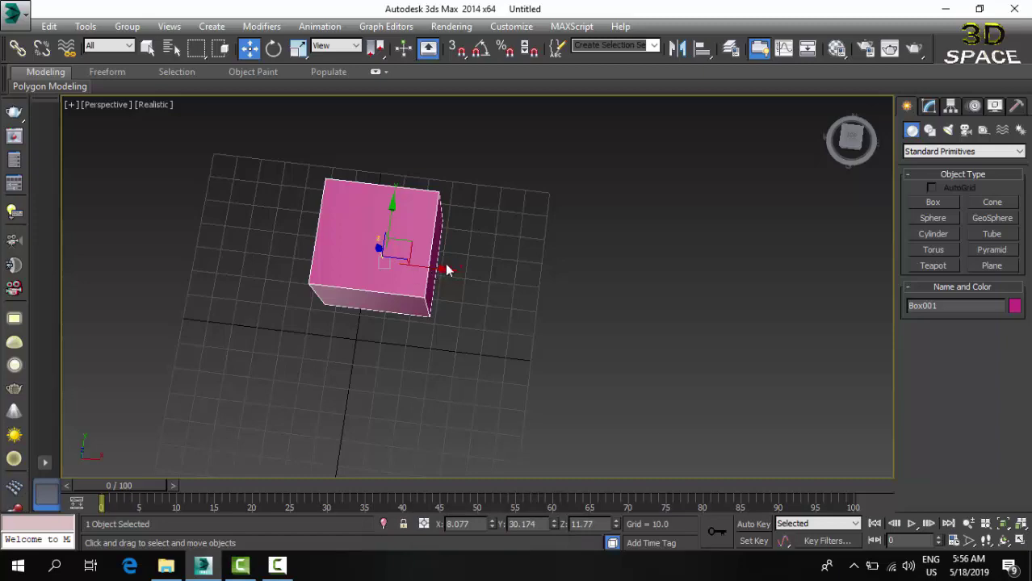
Pan and zoom around Box001 while dragging it toward the grid's far edge.
middle_click(451, 263)
scroll(down, 3)
middle_click(522, 220)
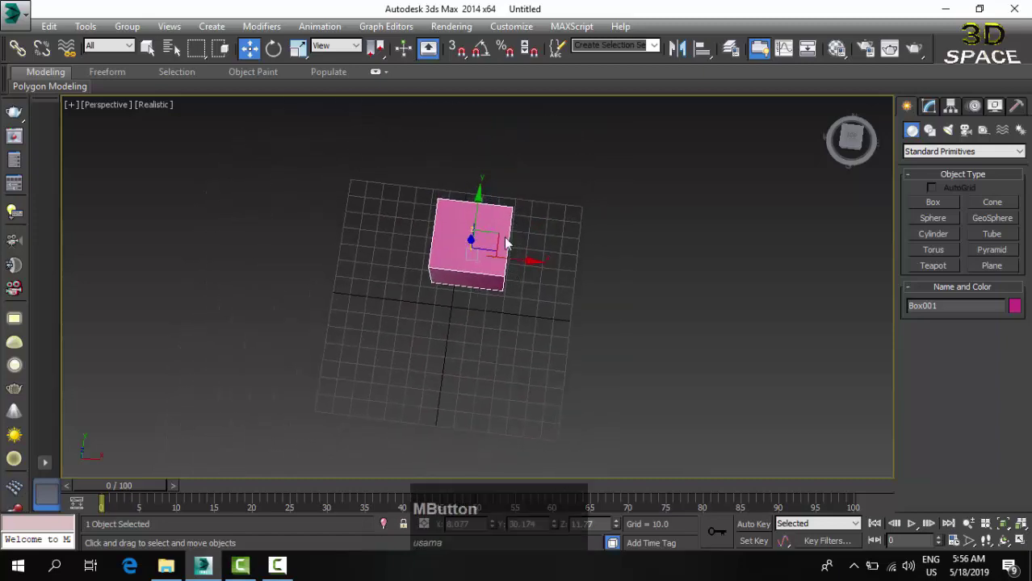
middle_click(674, 195)
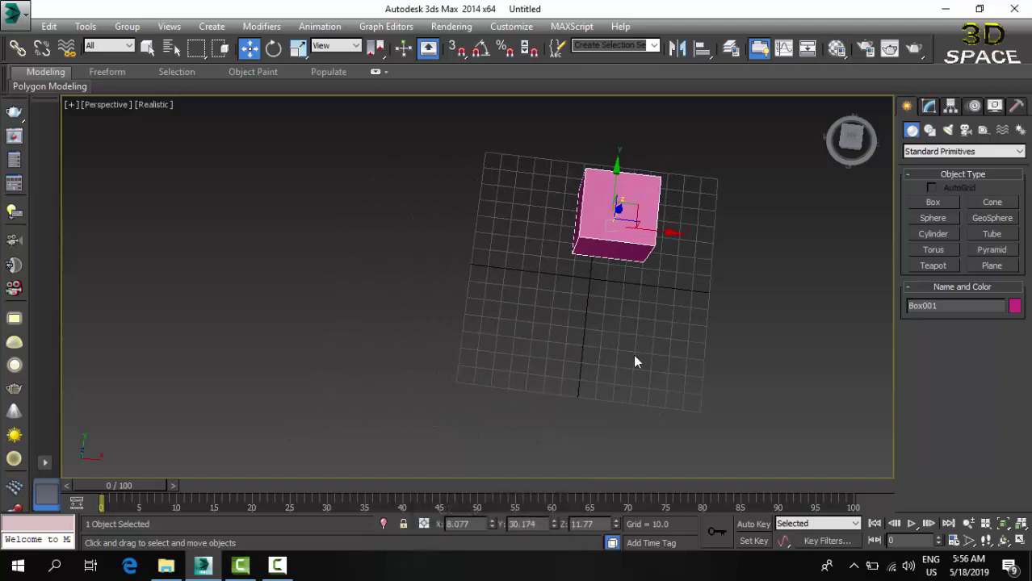
middle_click(611, 294)
scroll(up, 3)
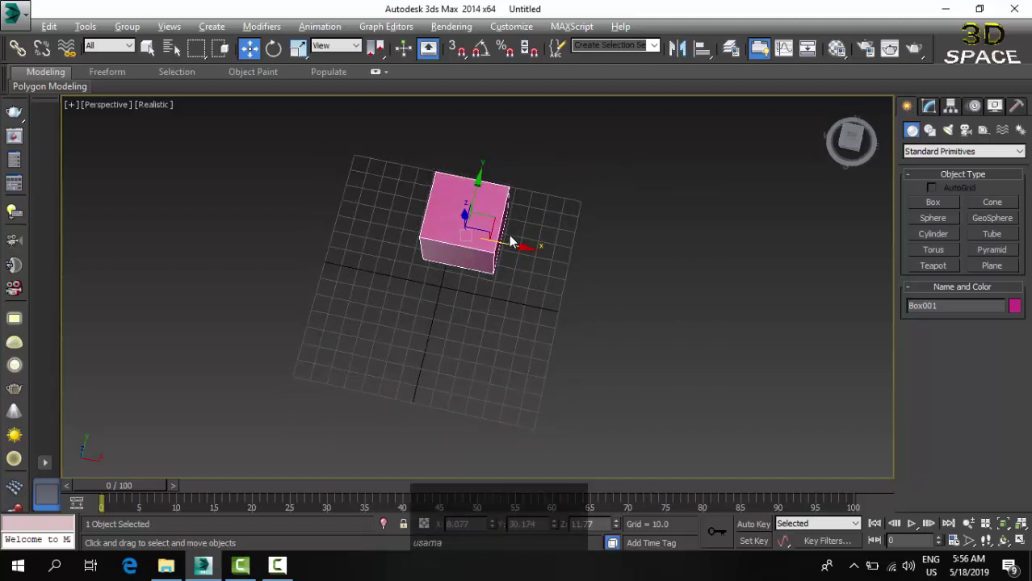
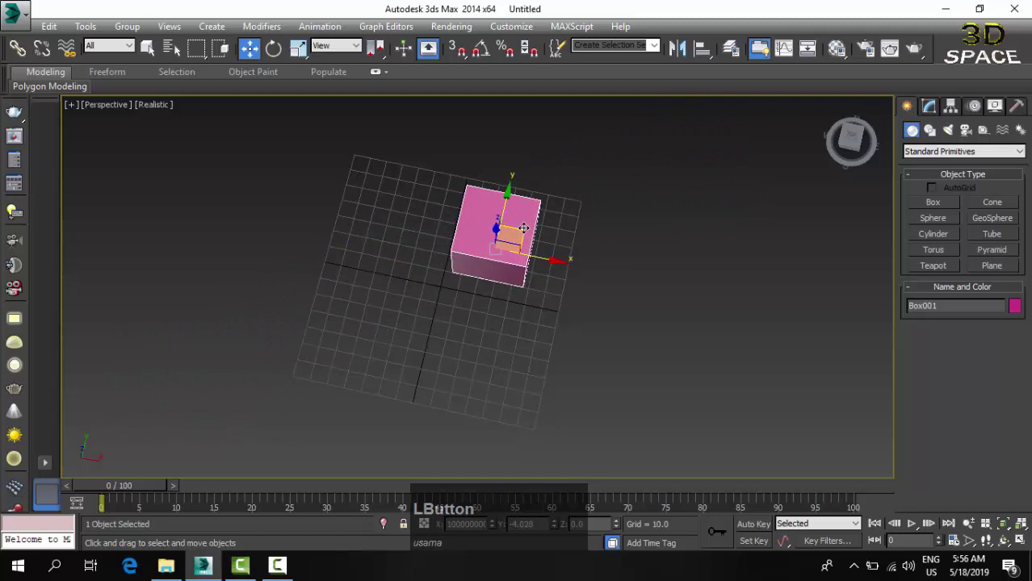
middle_click(504, 297)
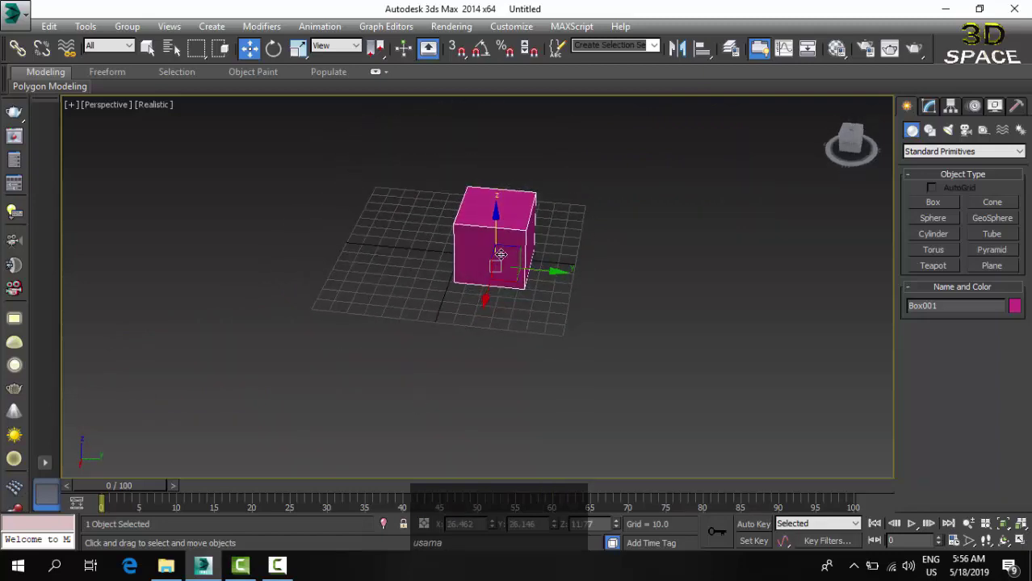
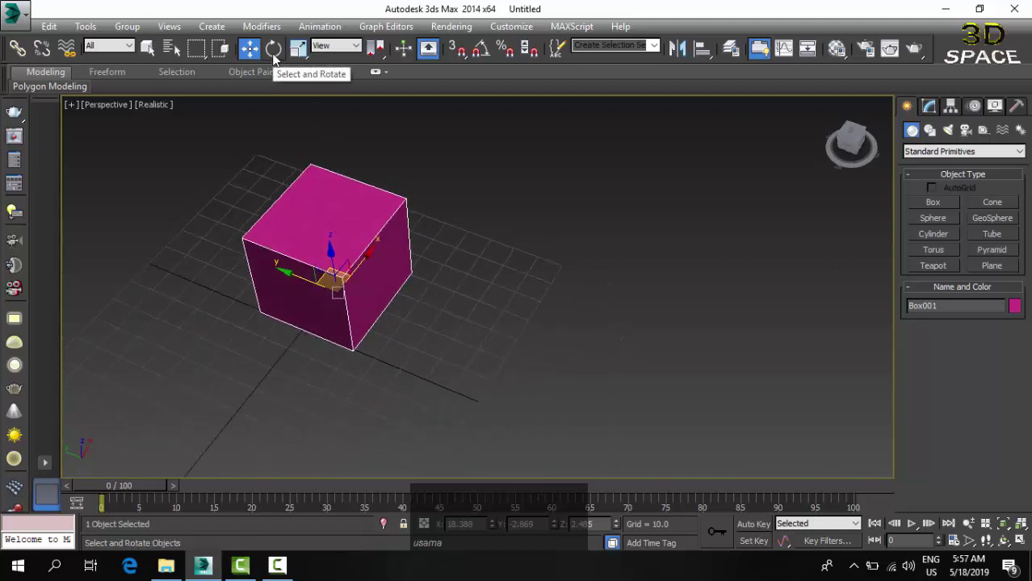
Activate Select and Rotate on Box001 at its new off-centre spot.
click(278, 59)
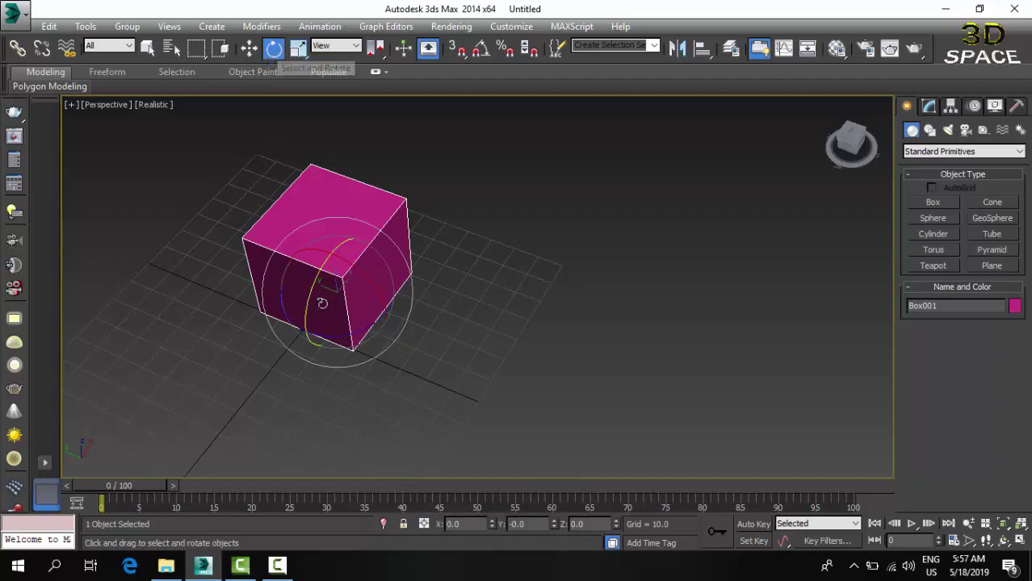
middle_click(385, 383)
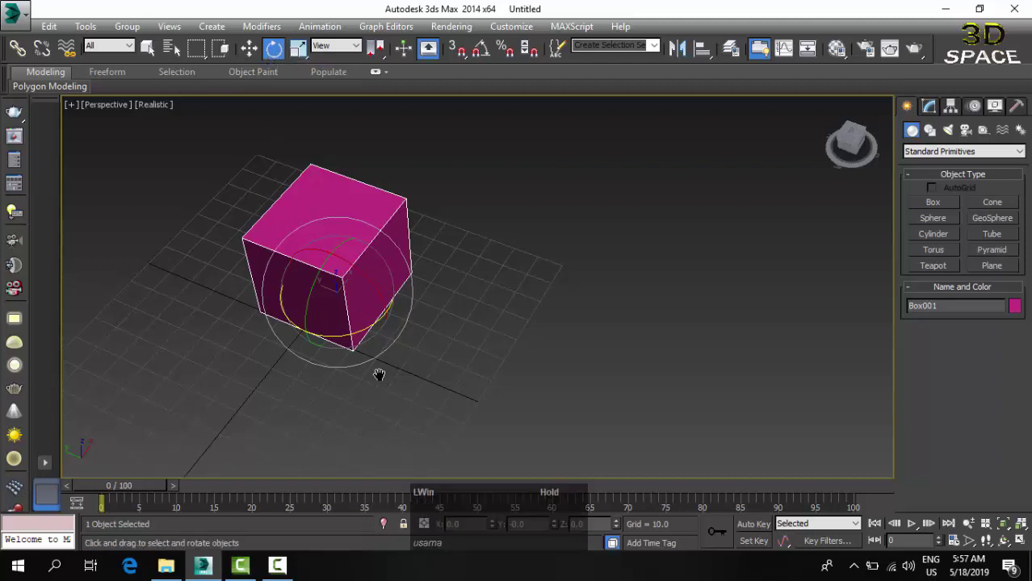
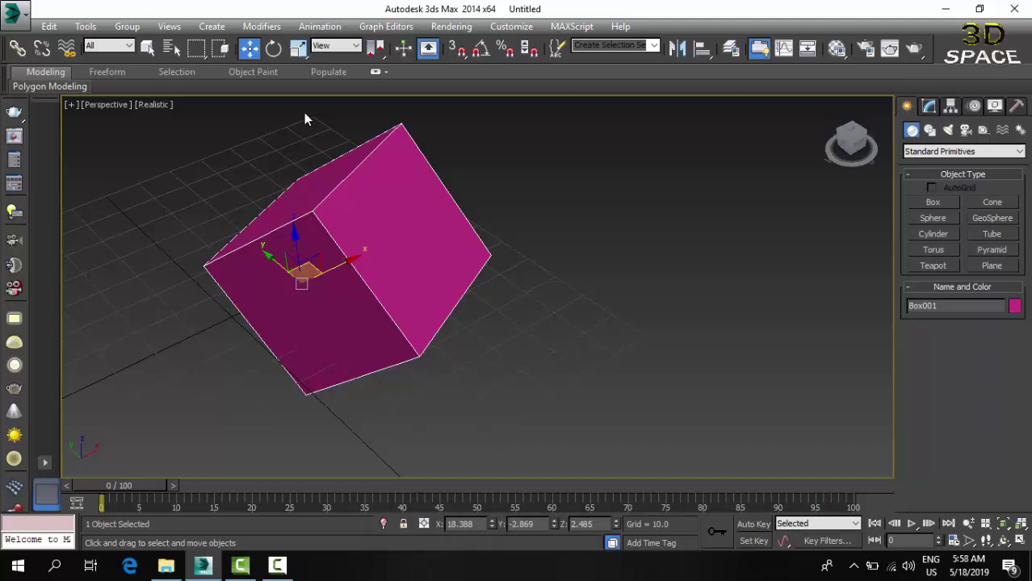
Delete the tilted magenta Box001, leaving the grid empty.
click(278, 59)
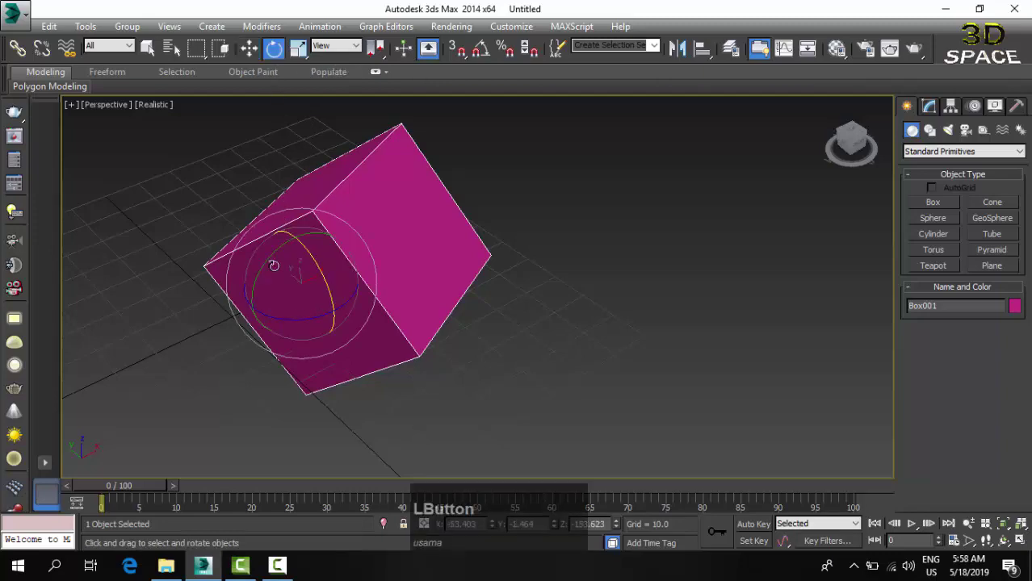
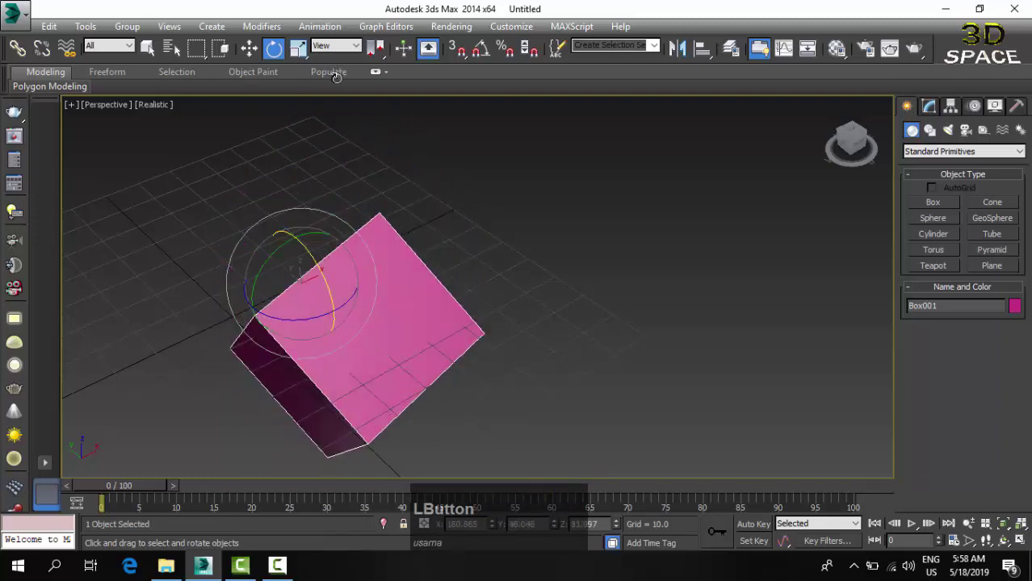
key(Delete)
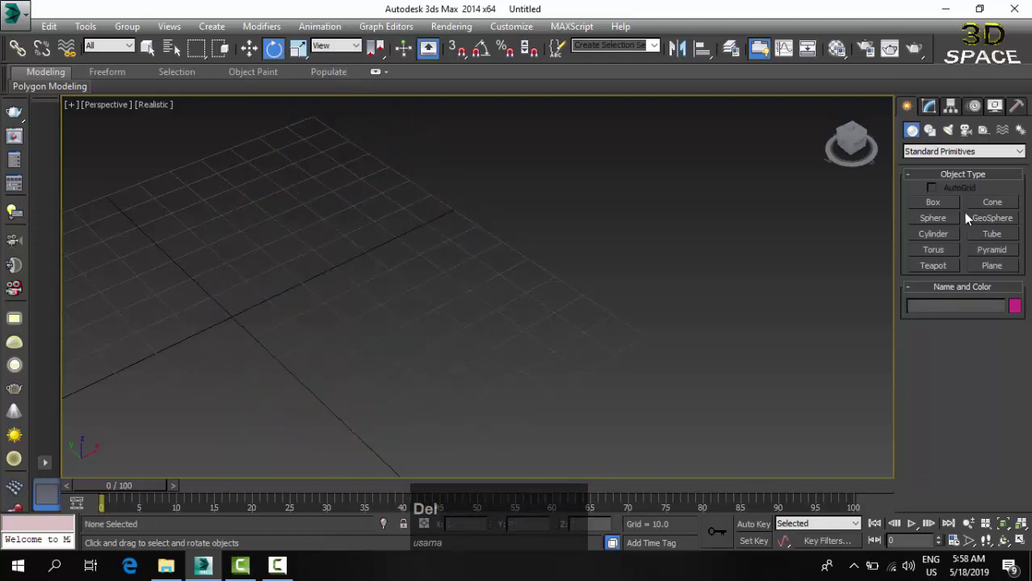
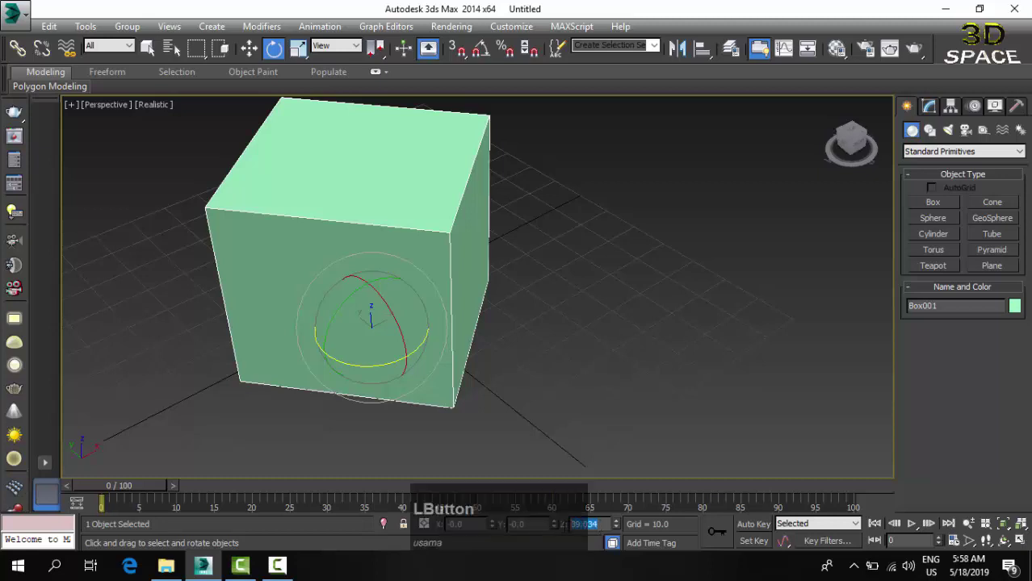
key(4)
key(Return)
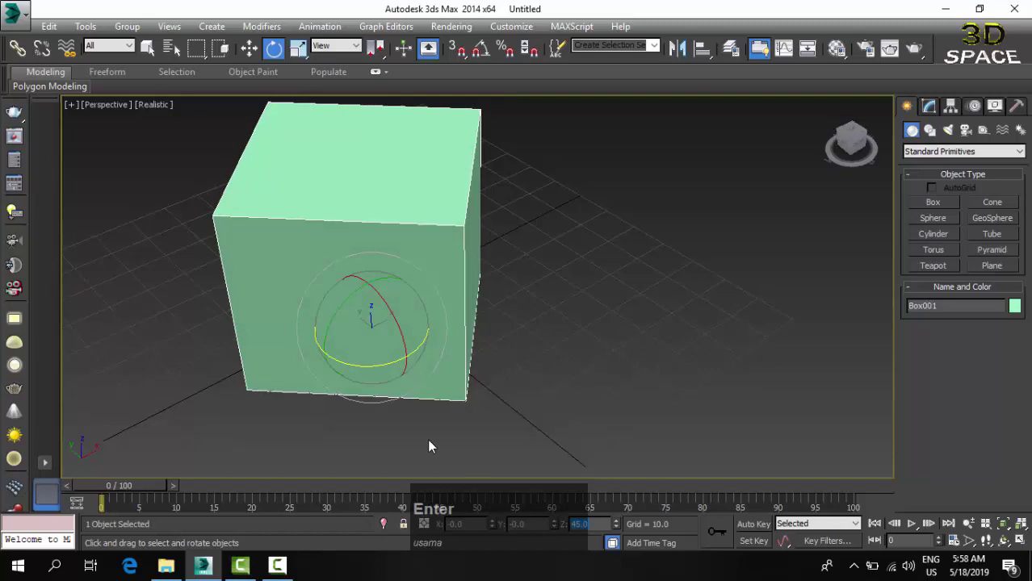
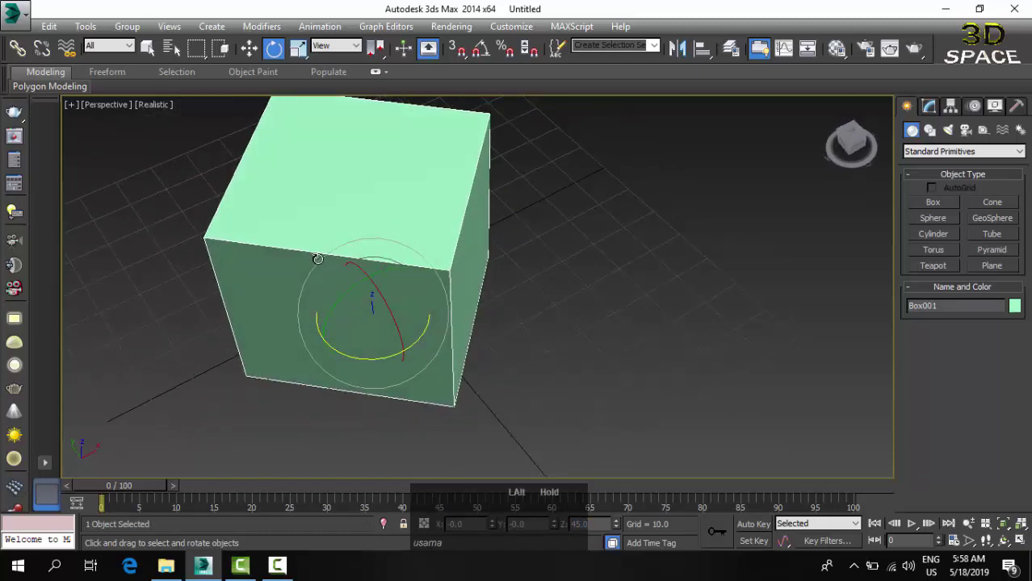
key(ctrl+z)
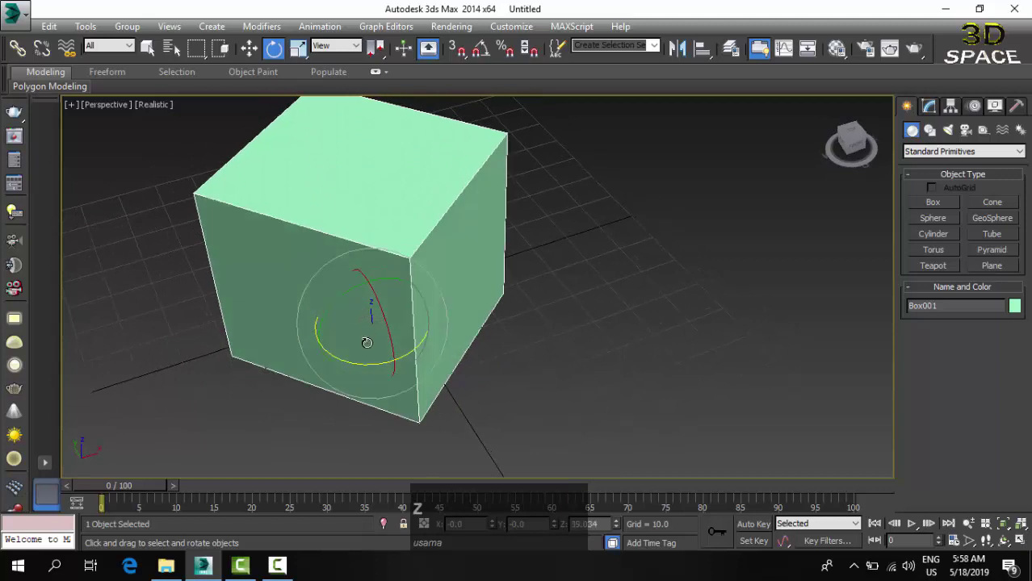
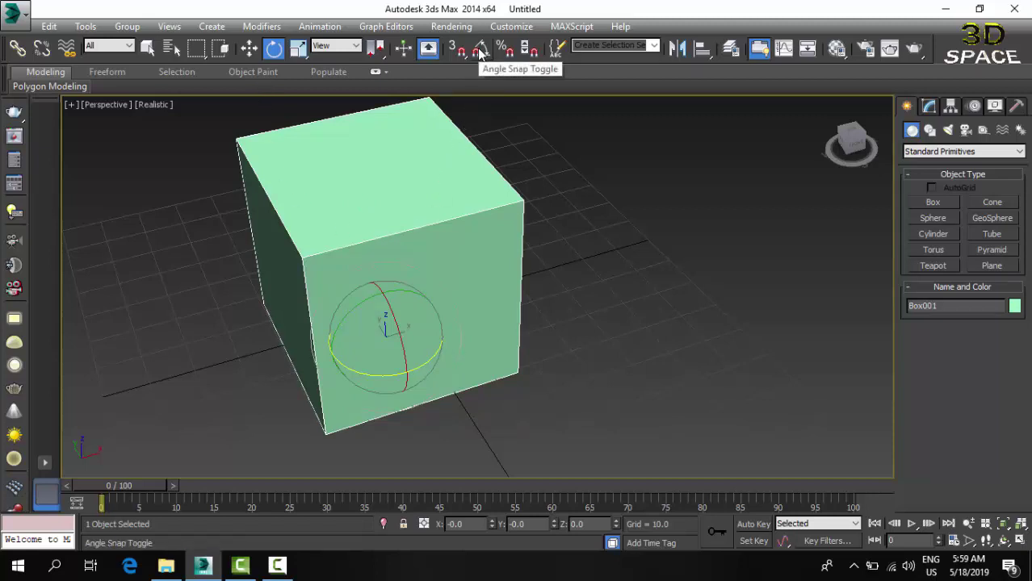
Set the Angle Snap increment to 45 degrees in Grid and Snap Settings.
right_click(483, 54)
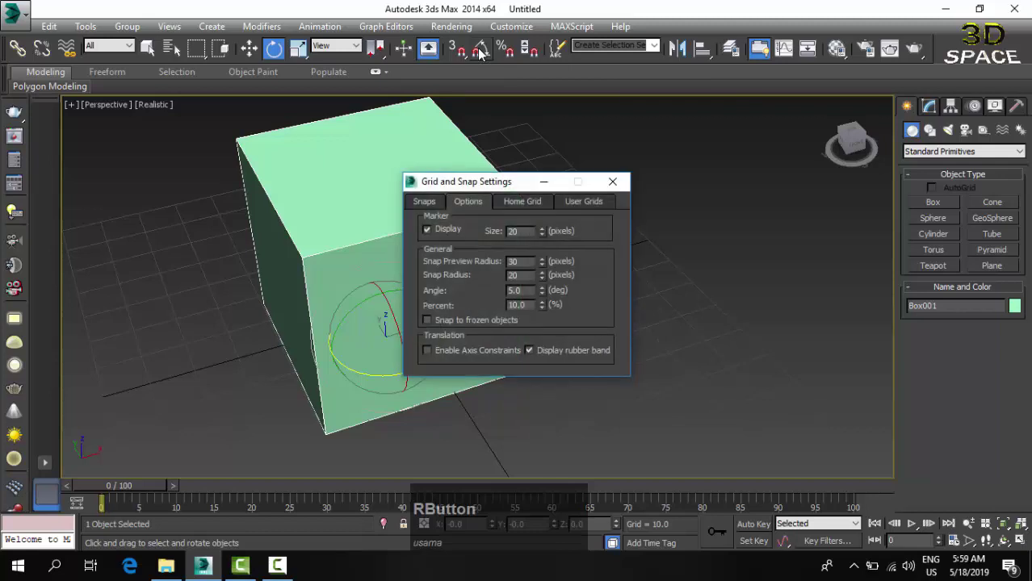
click(504, 185)
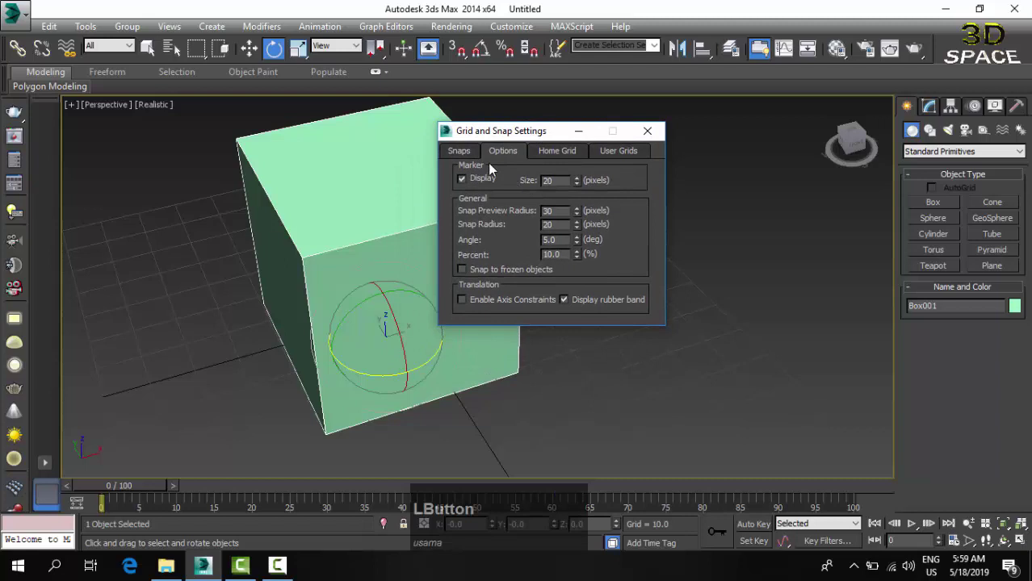
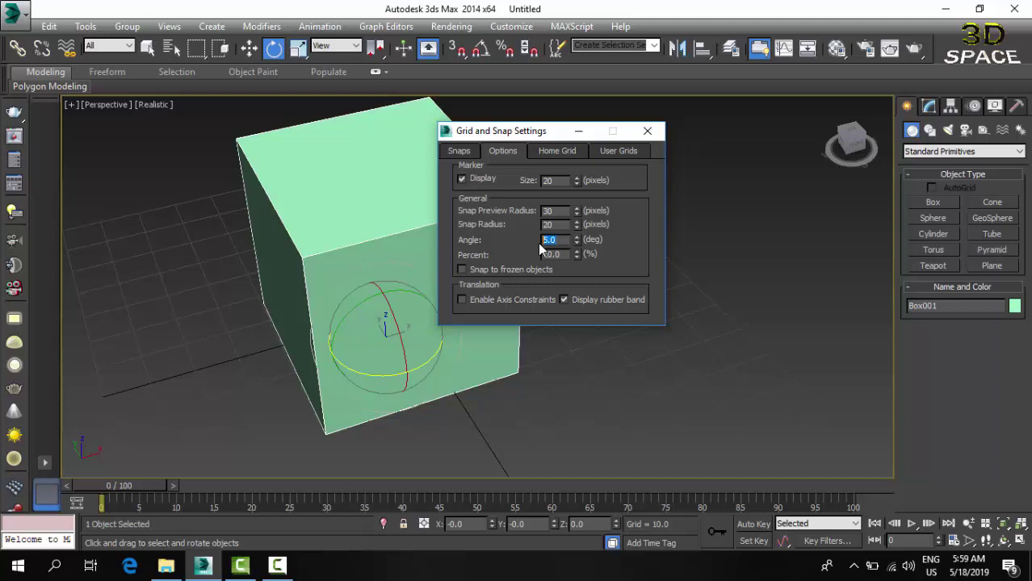
key(4)
key(Return)
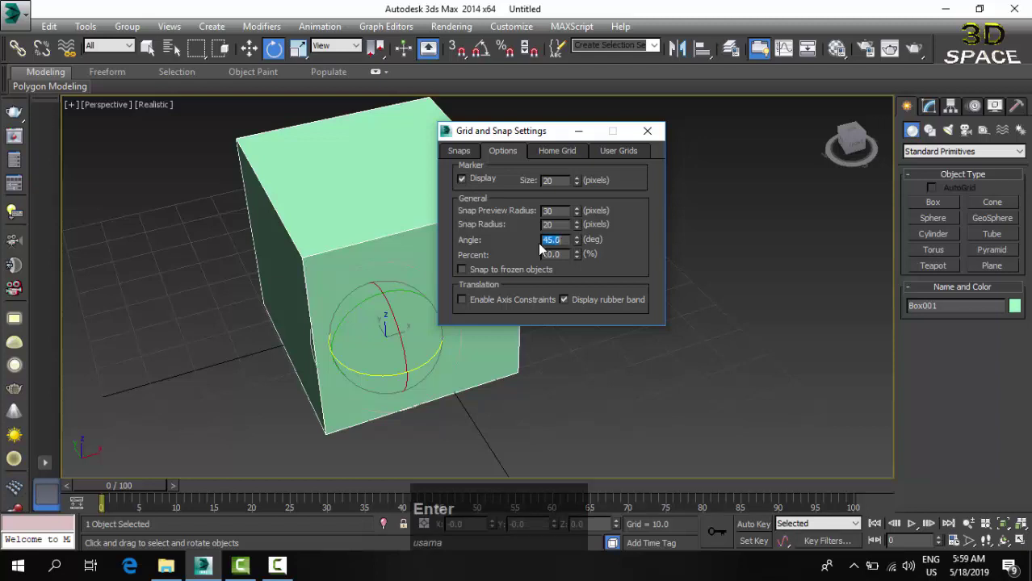
click(649, 142)
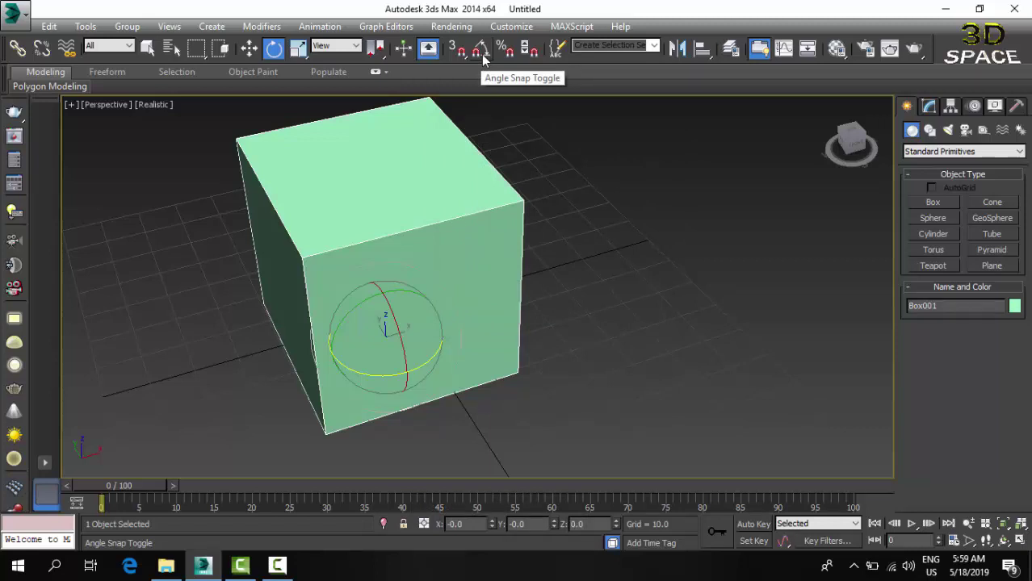
Enable Angle Snap and change its increment to 90 degrees.
click(486, 59)
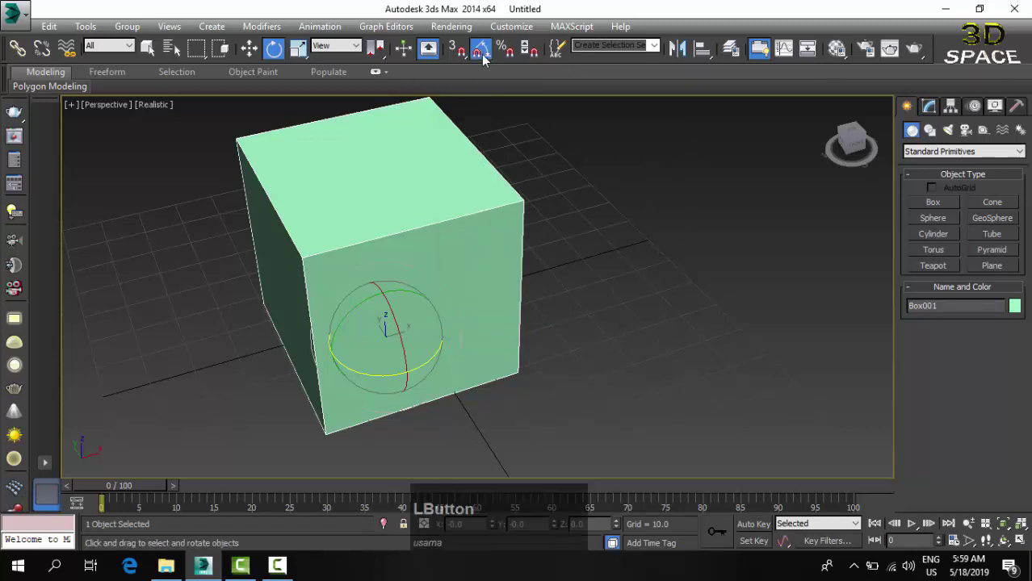
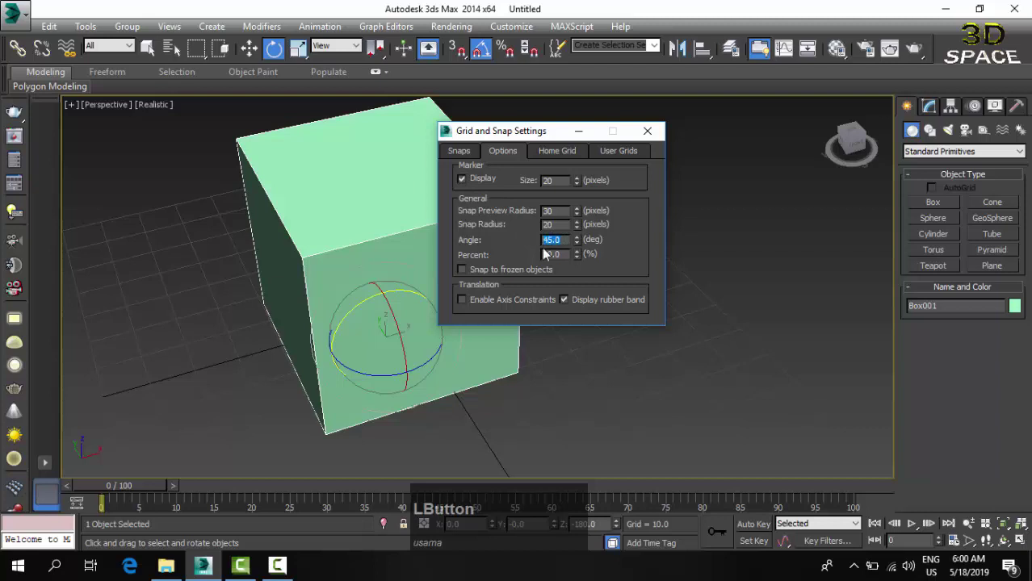
key(9)
key(Return)
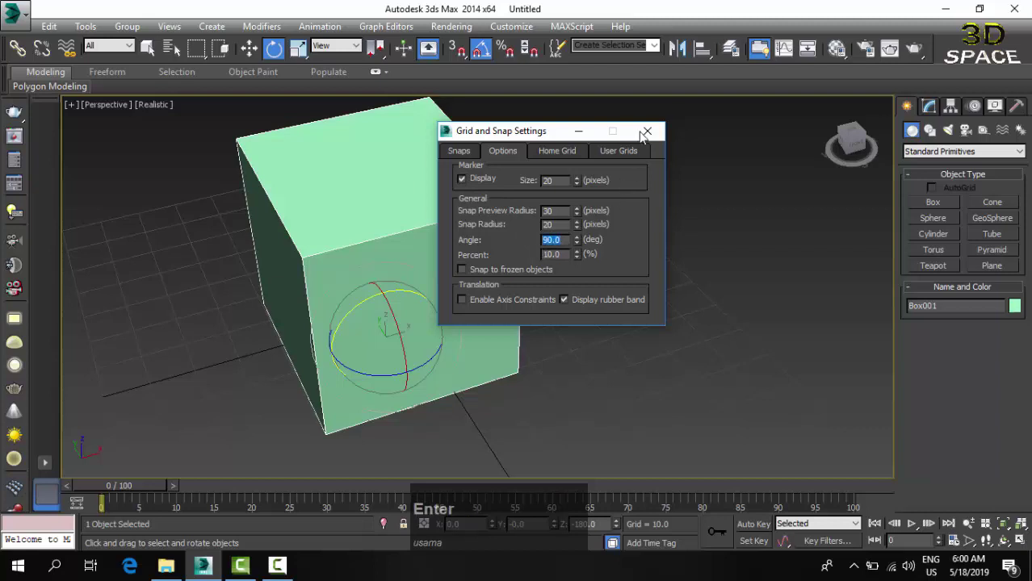
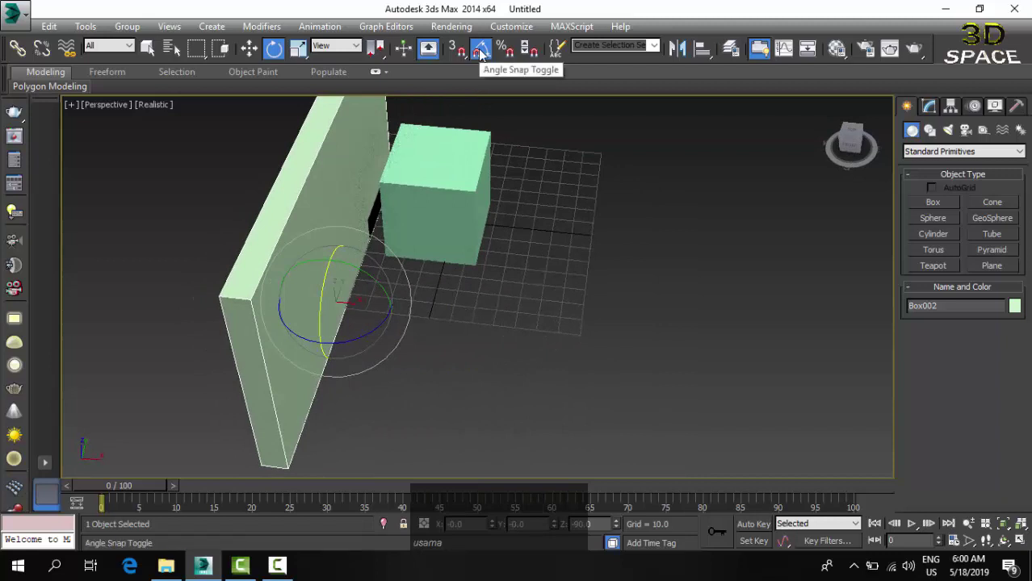
Turn off Angle Snap after the slab's 90-degree snapped turns.
click(485, 55)
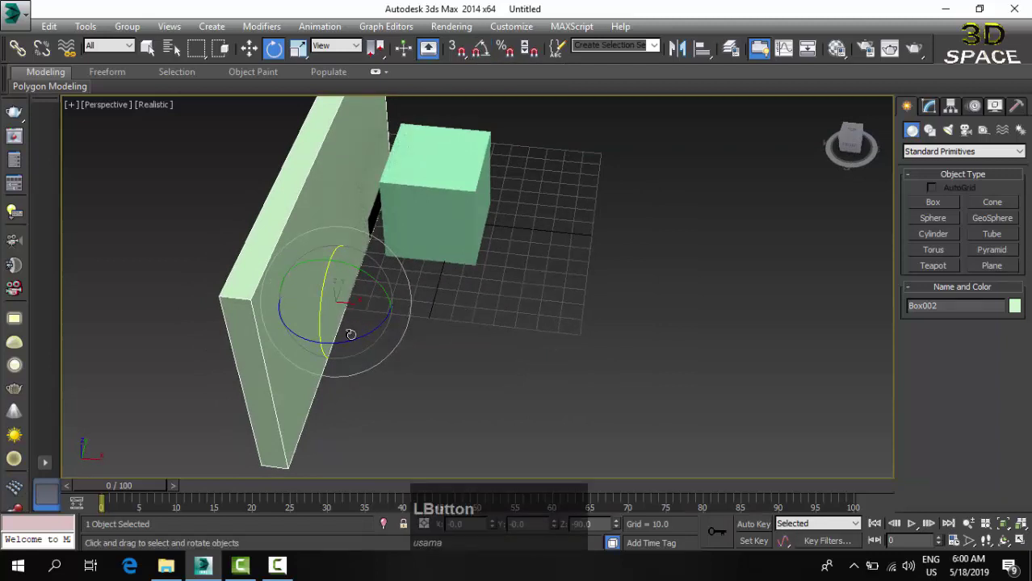
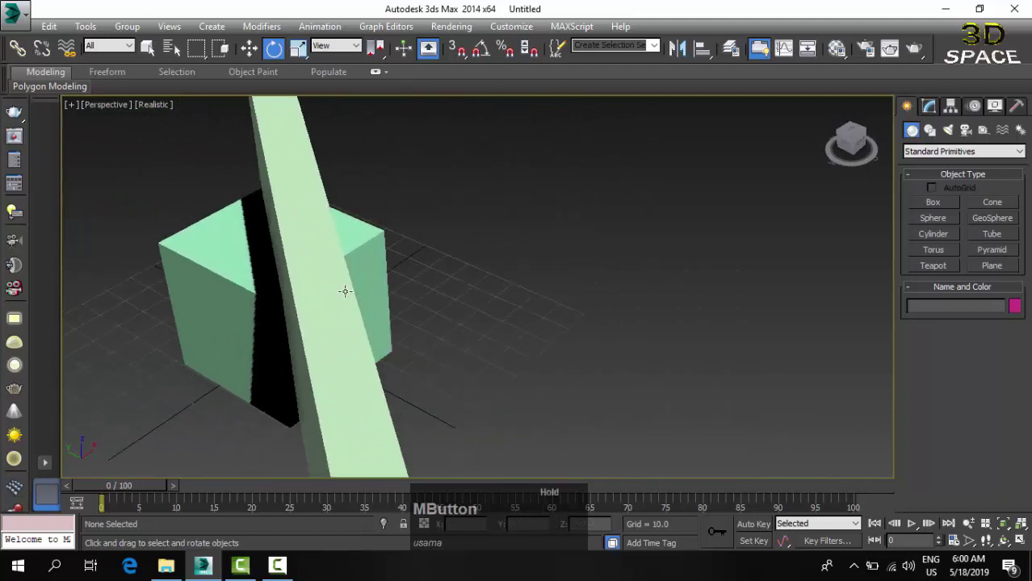
Pan the view across the scene and around the new purple Box003.
middle_click(501, 218)
middle_click(348, 314)
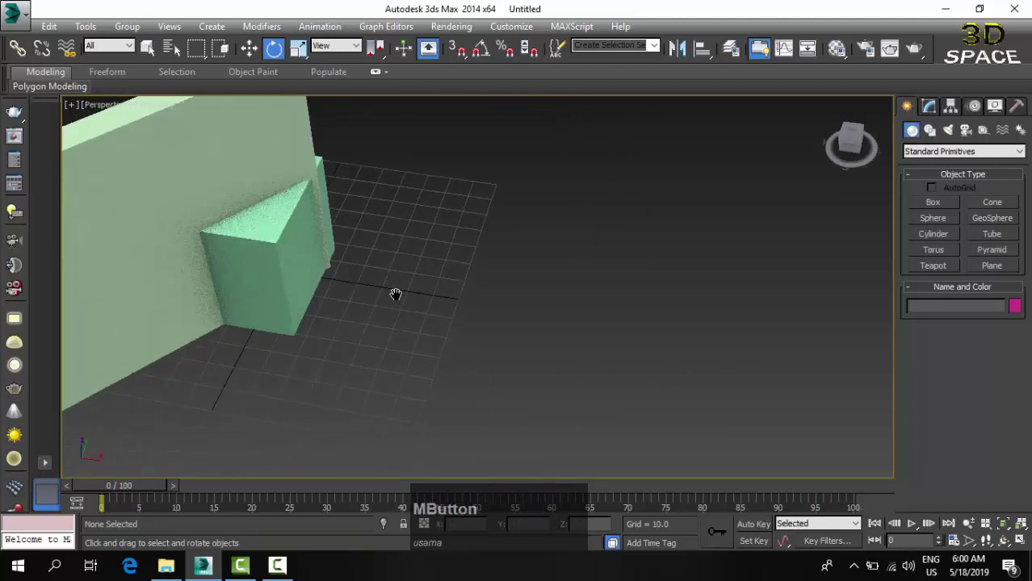
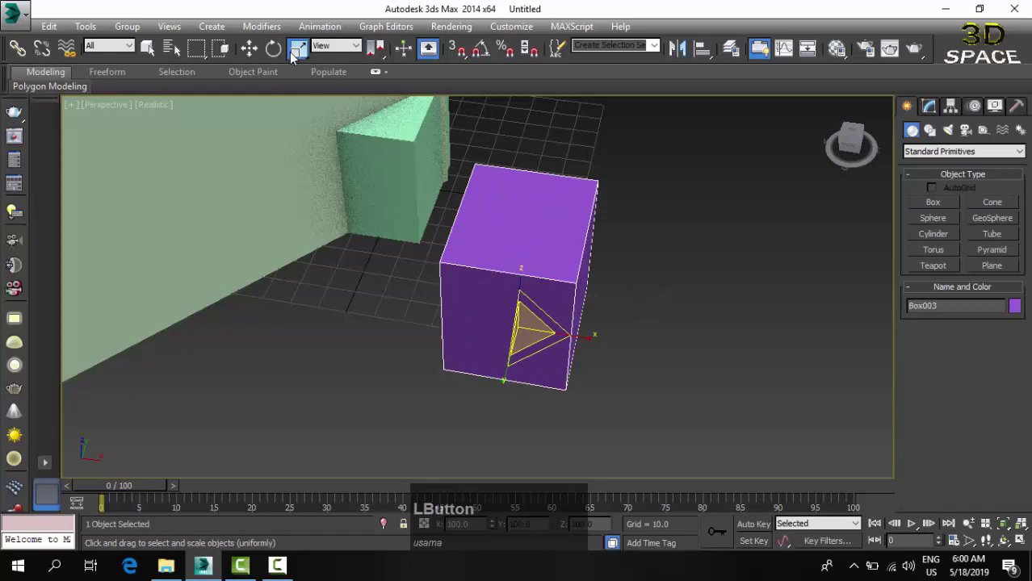
middle_click(323, 258)
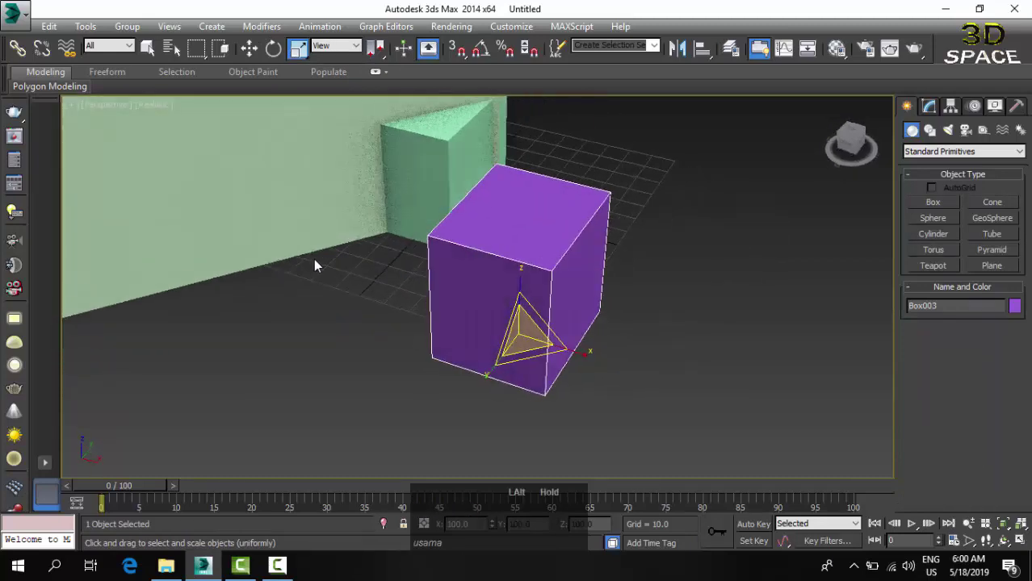
middle_click(490, 279)
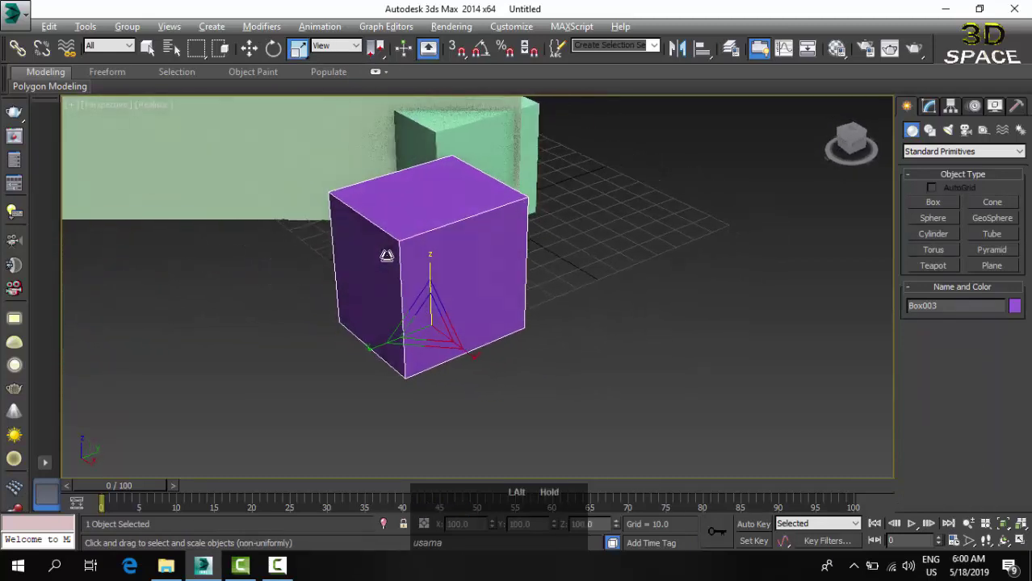
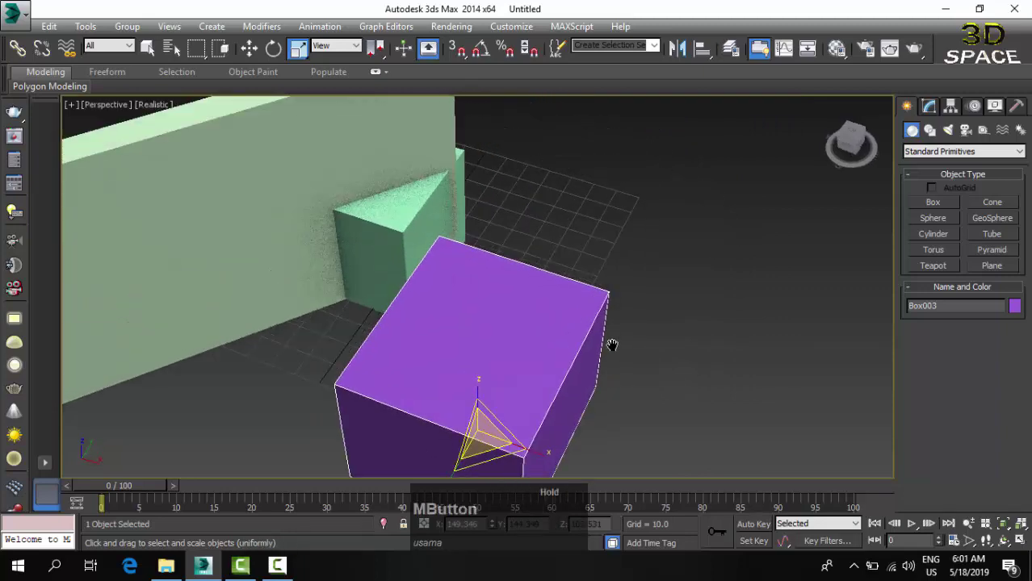
key(Escape)
click(624, 287)
middle_click(553, 305)
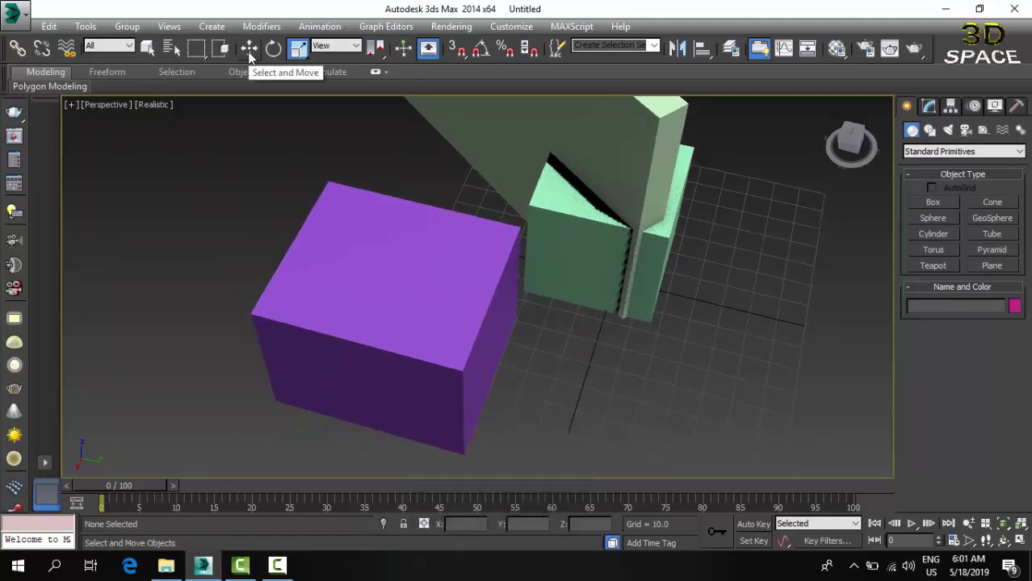
middle_click(448, 241)
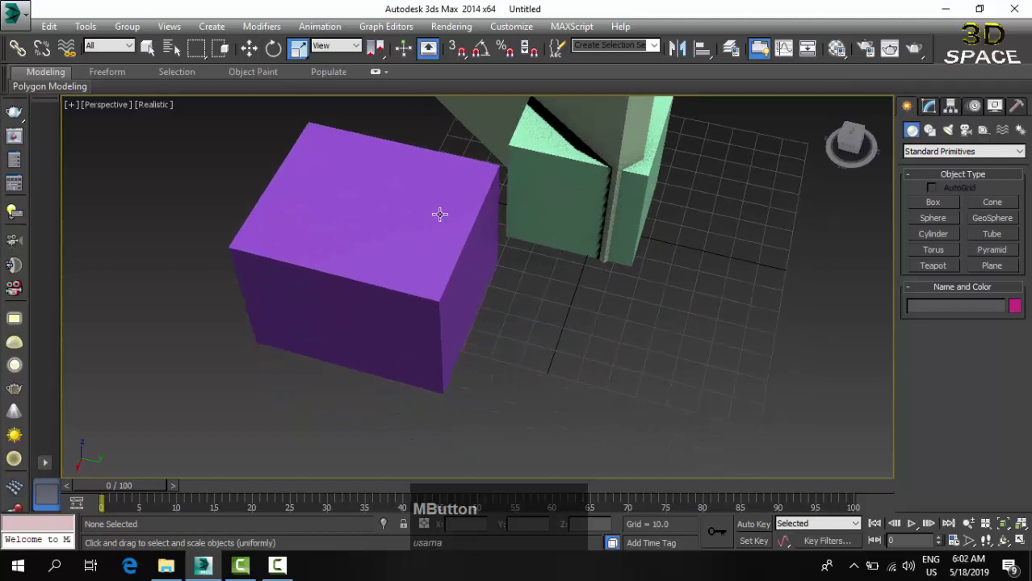
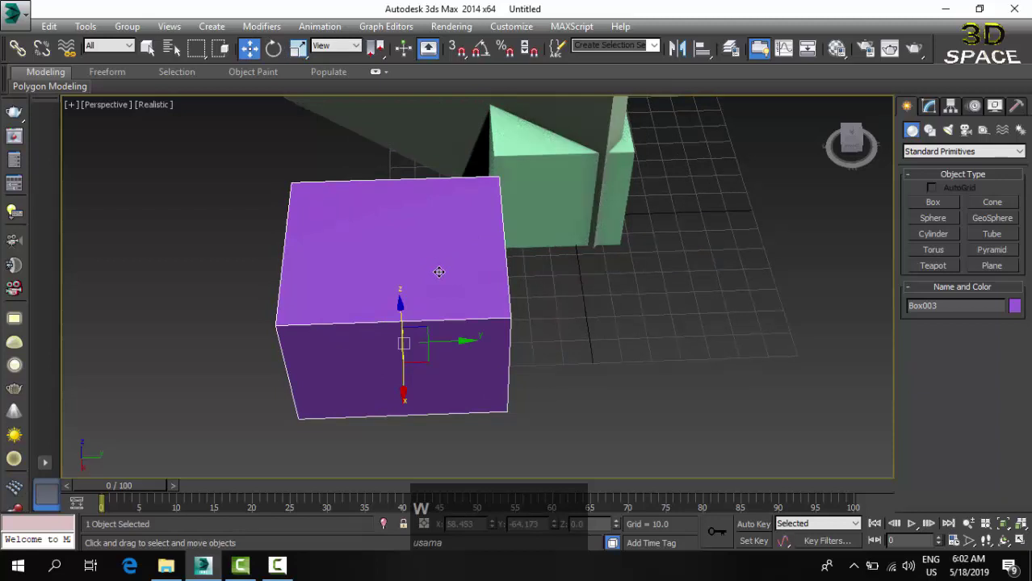
text(w)
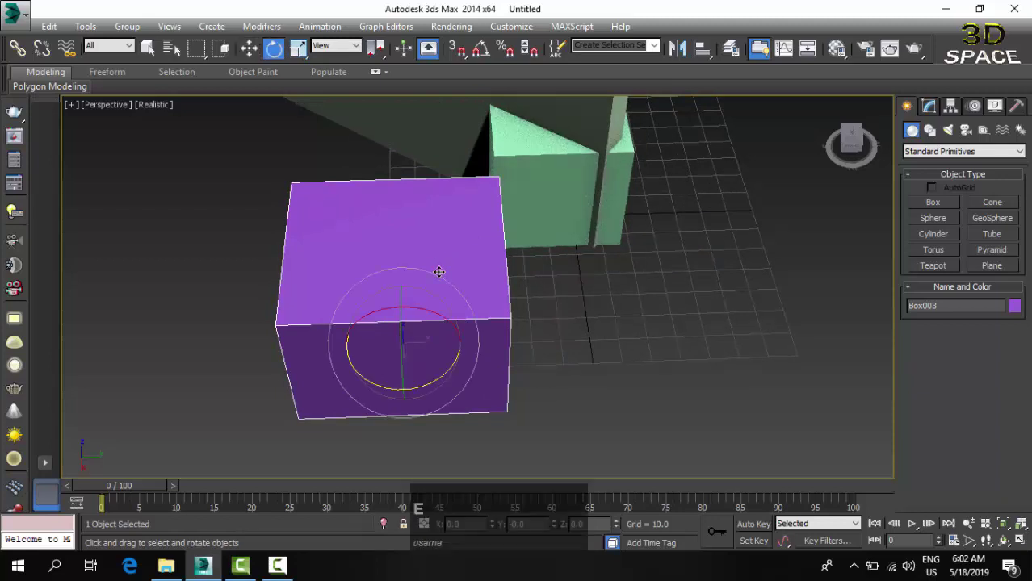
text(r)
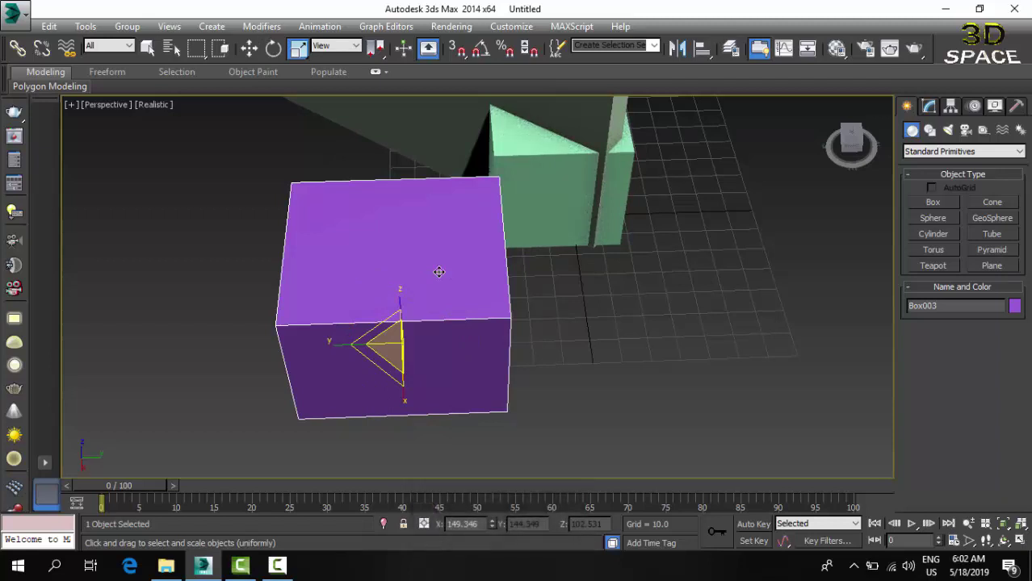
text(ewerwerwrwerw)
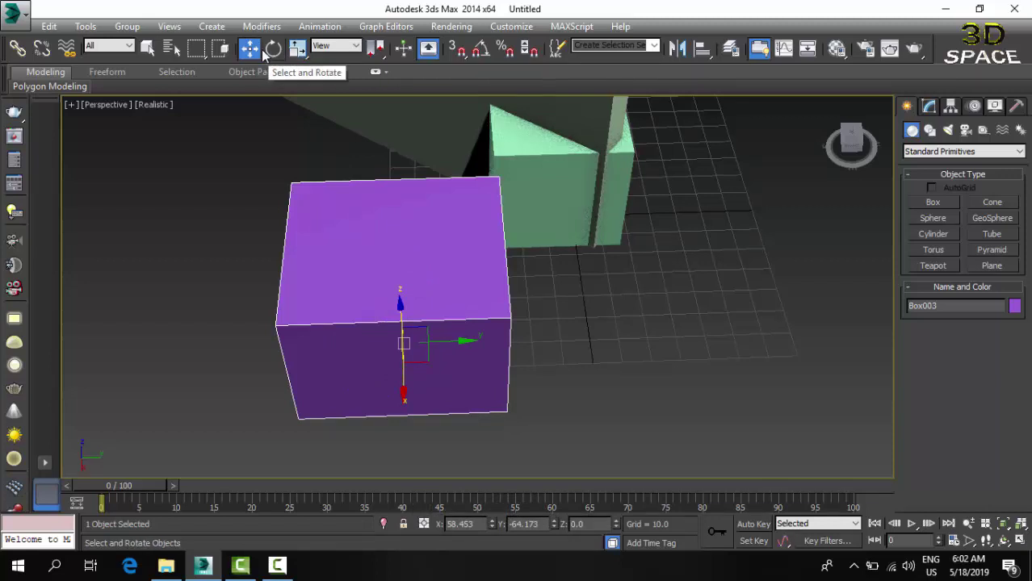
click(297, 53)
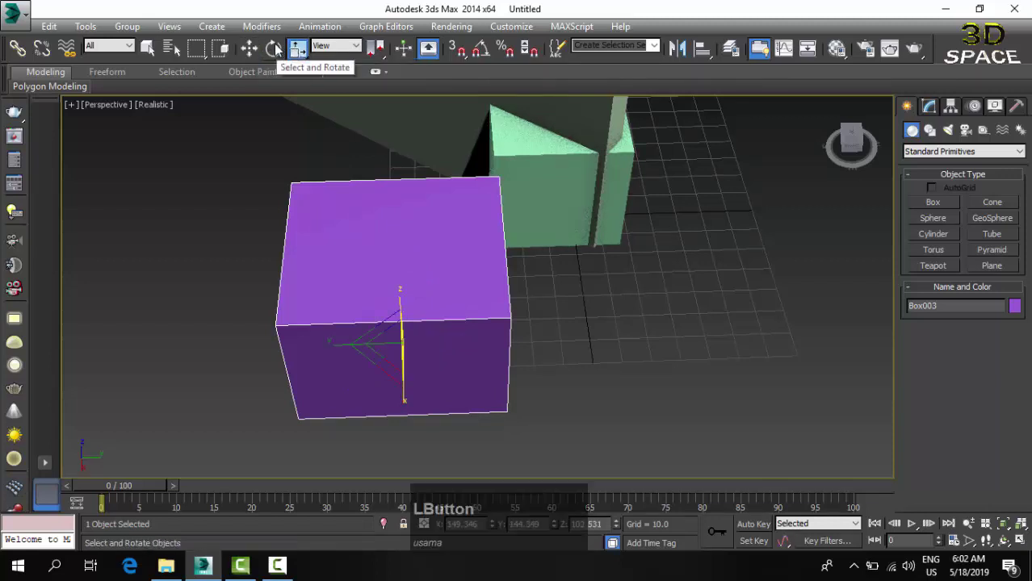